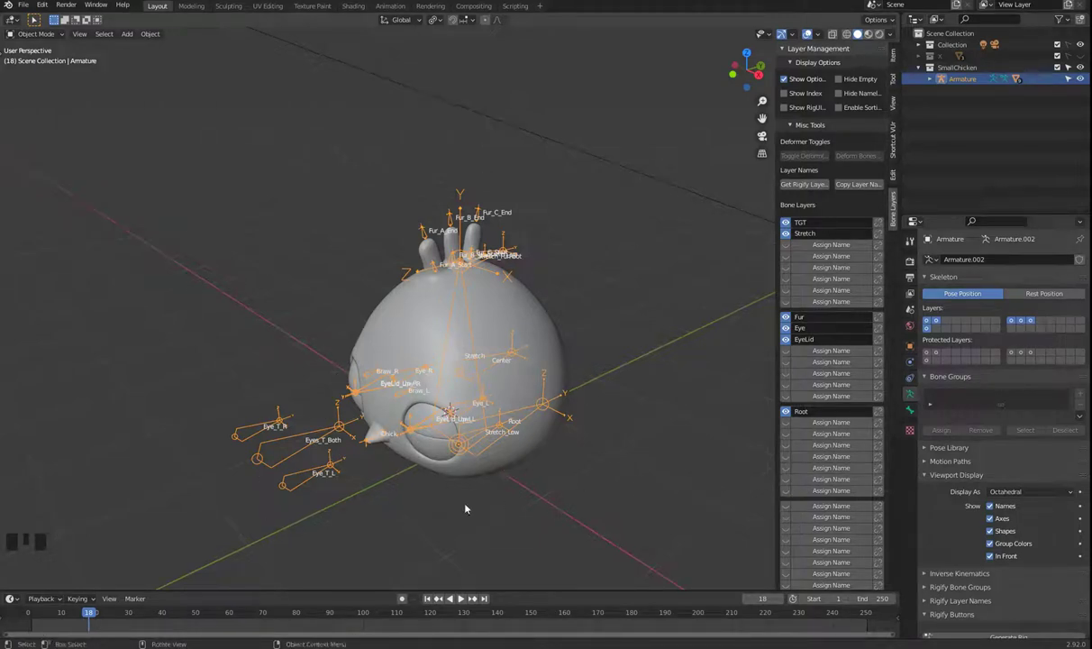
- Enable Hide Empty so only TGT, Stretch, Fur, Eye, EyeLid and Root layers list, and face the chicken
drag(499, 503, 864, 89)
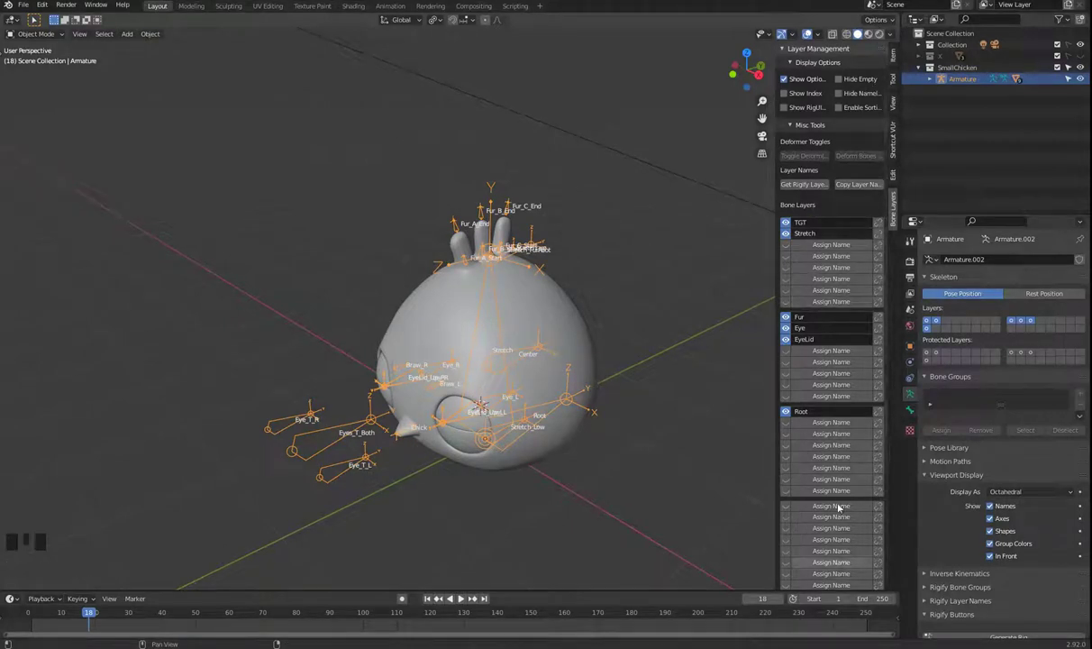
click(863, 83)
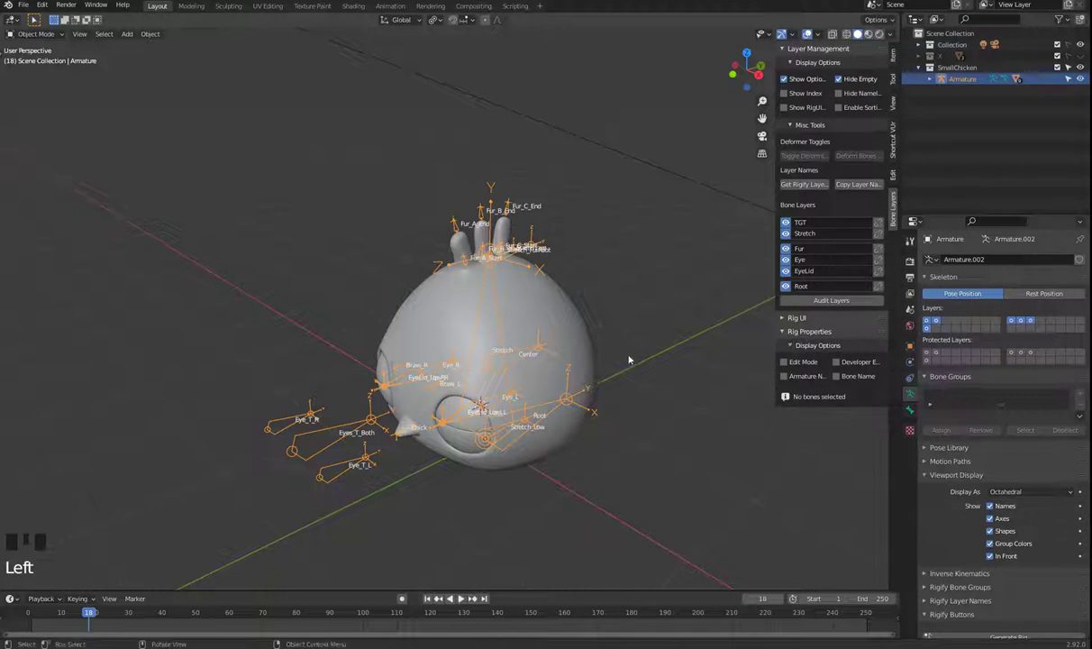
key(alt+h)
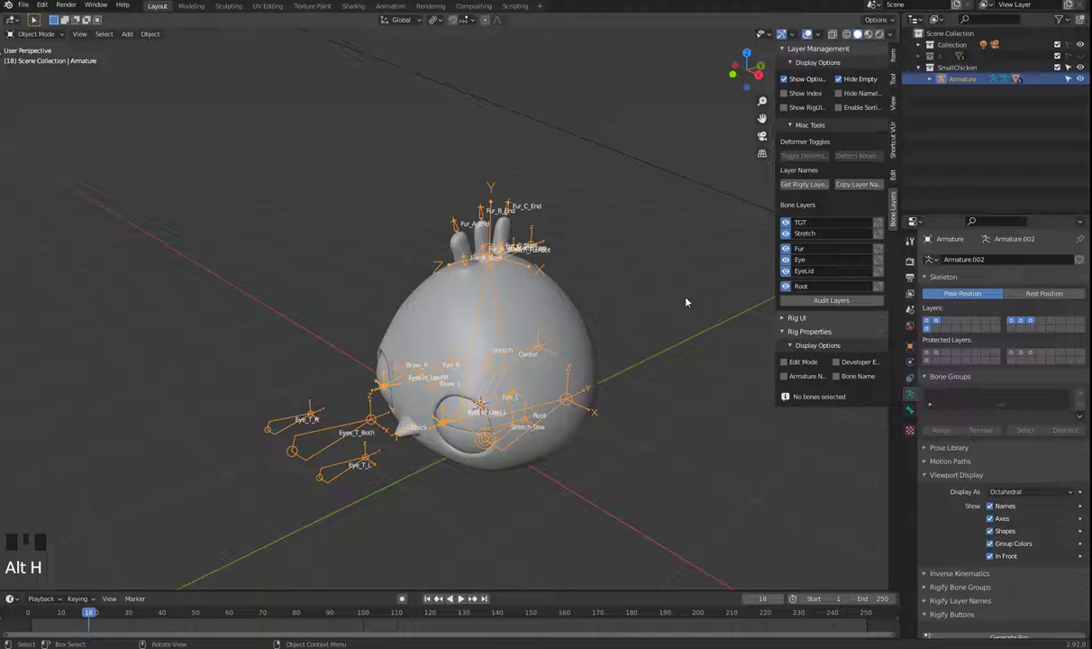
drag(633, 318, 626, 314)
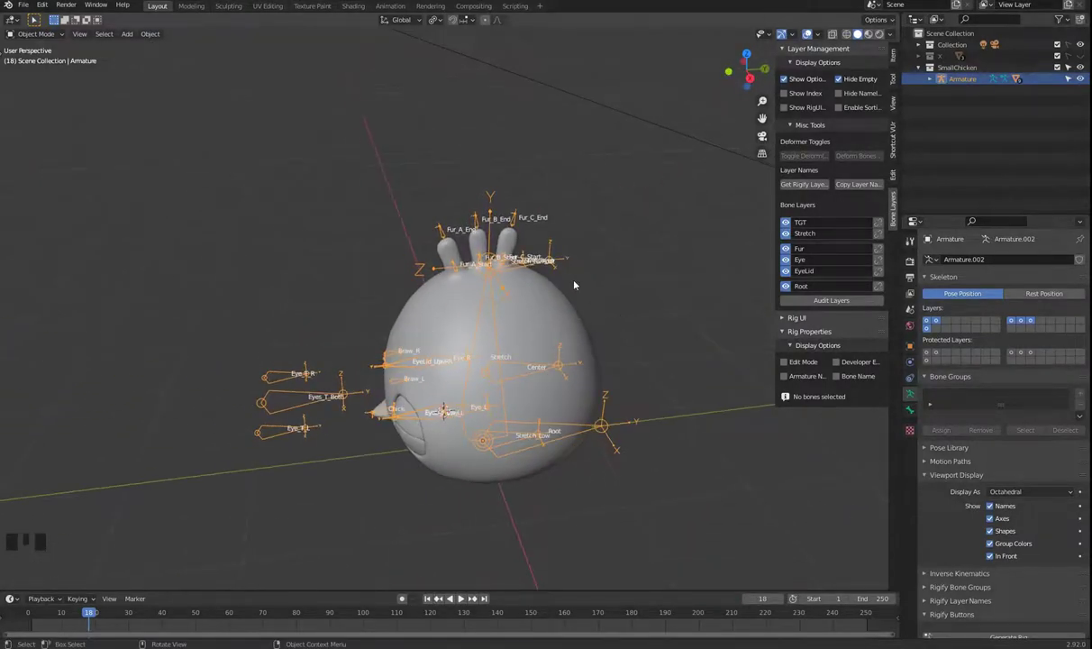
drag(610, 239, 608, 240)
click(519, 223)
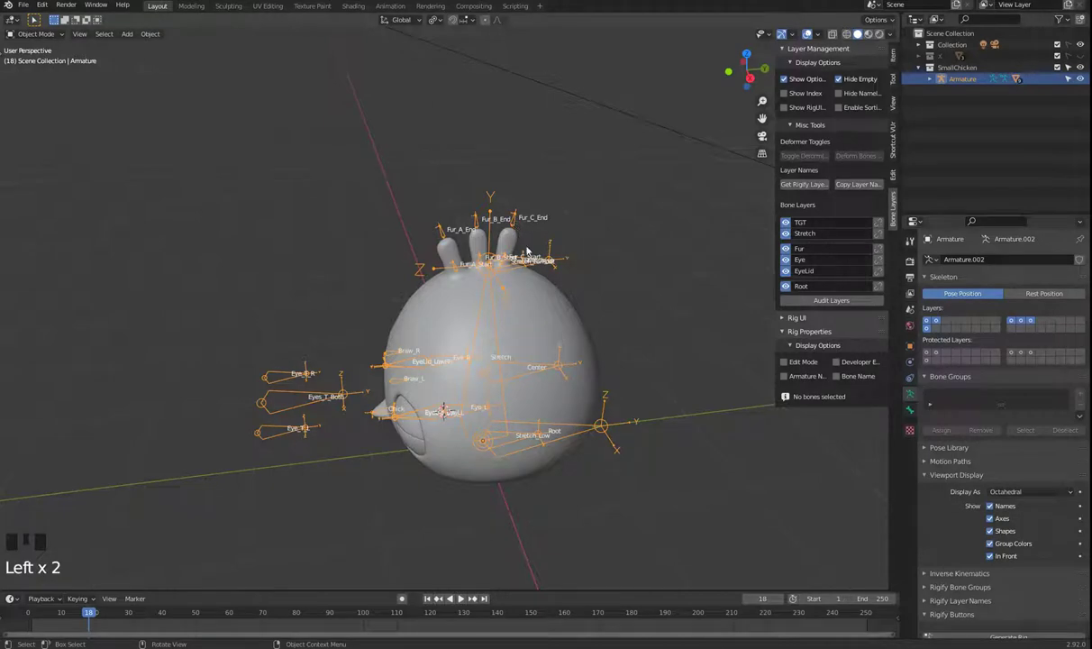
- Enter pose mode, hide every layer except Root, and select the Root and Center bones
key(Tab)
click(518, 229)
key(g)
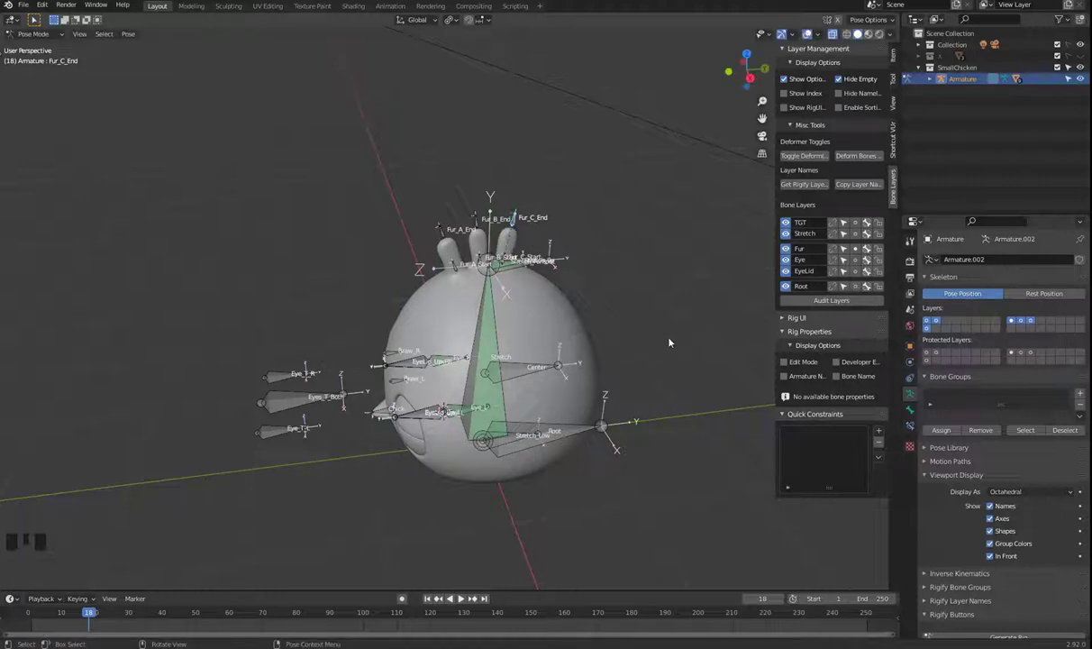
drag(616, 377, 792, 237)
drag(792, 237, 729, 405)
click(515, 427)
click(513, 356)
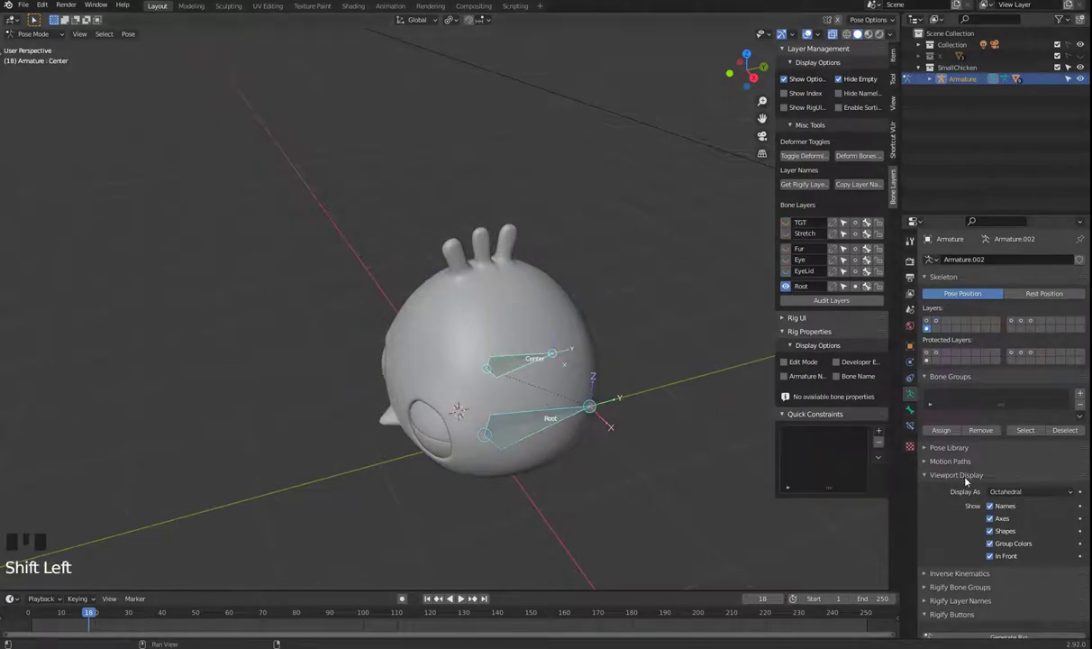
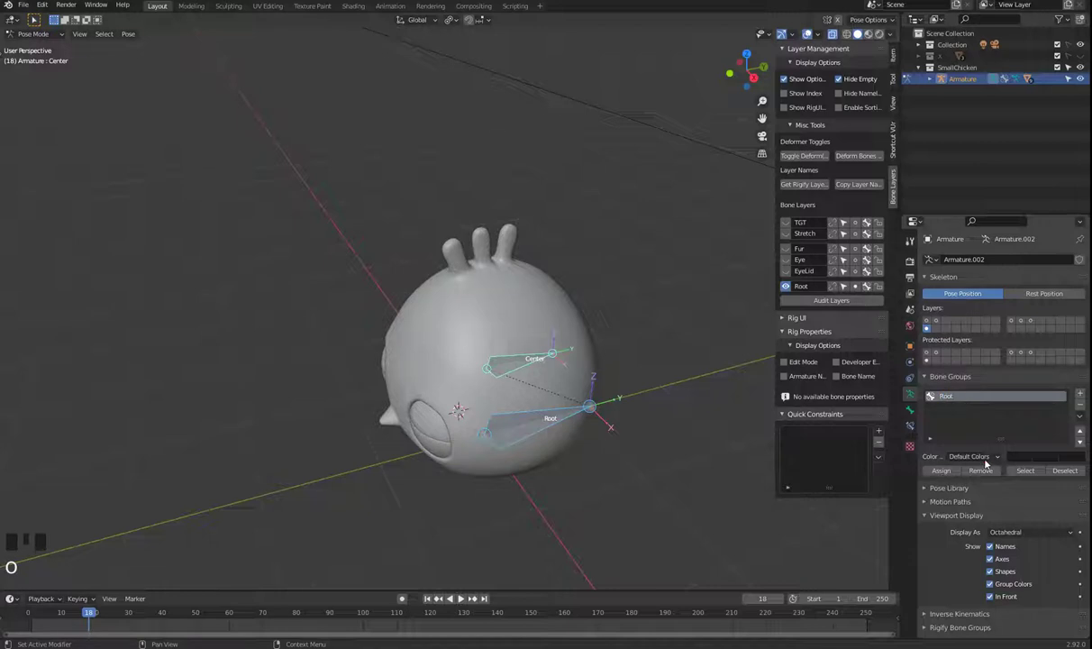
- Colour the Root group red, show only the Stretch layer and select the Stretch_up and Stretch_Low bones
drag(990, 463, 793, 288)
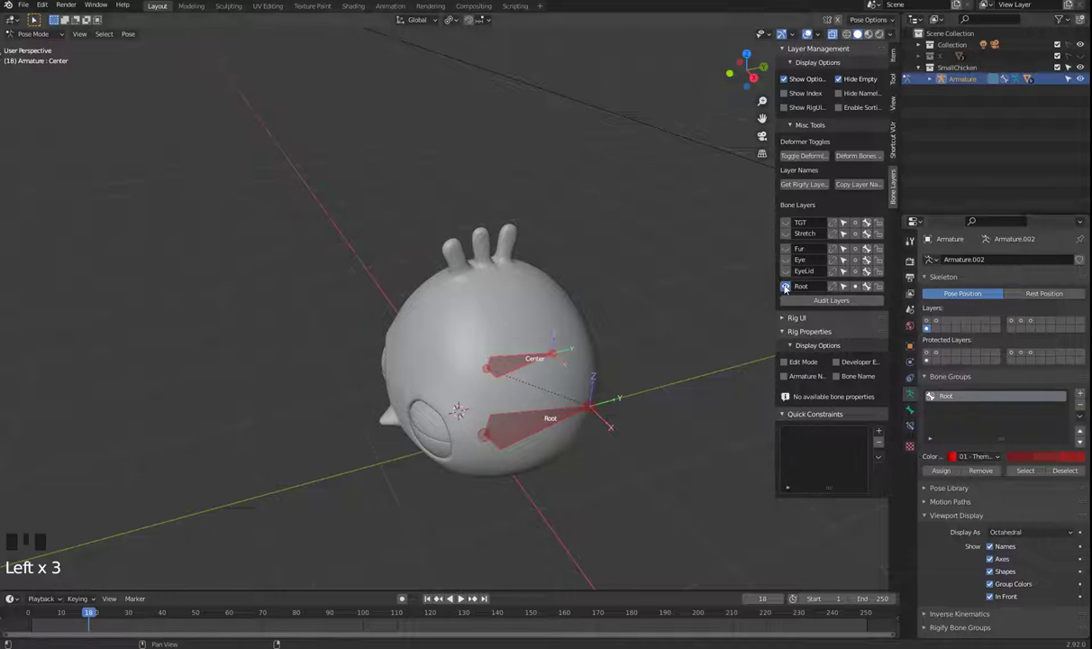
click(788, 229)
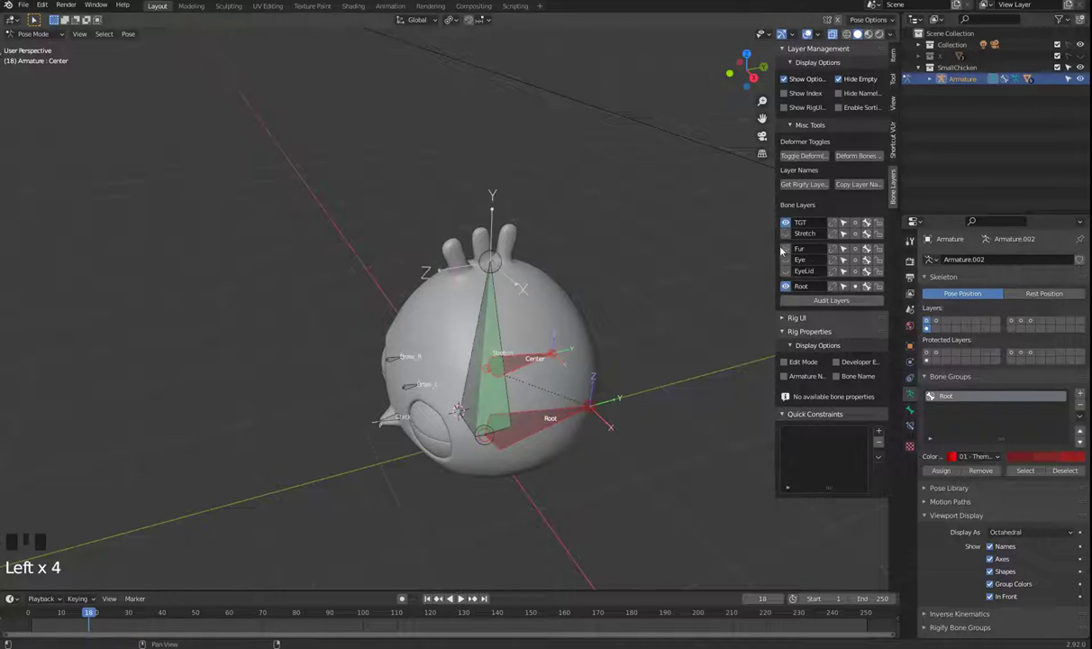
click(791, 235)
click(524, 254)
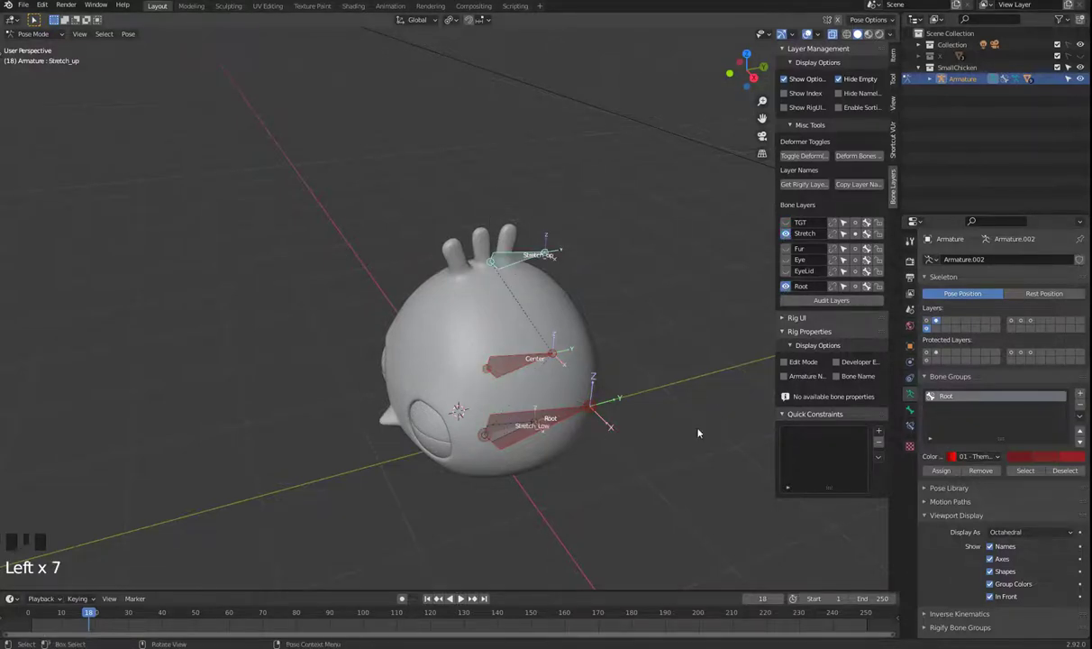
drag(775, 298, 506, 432)
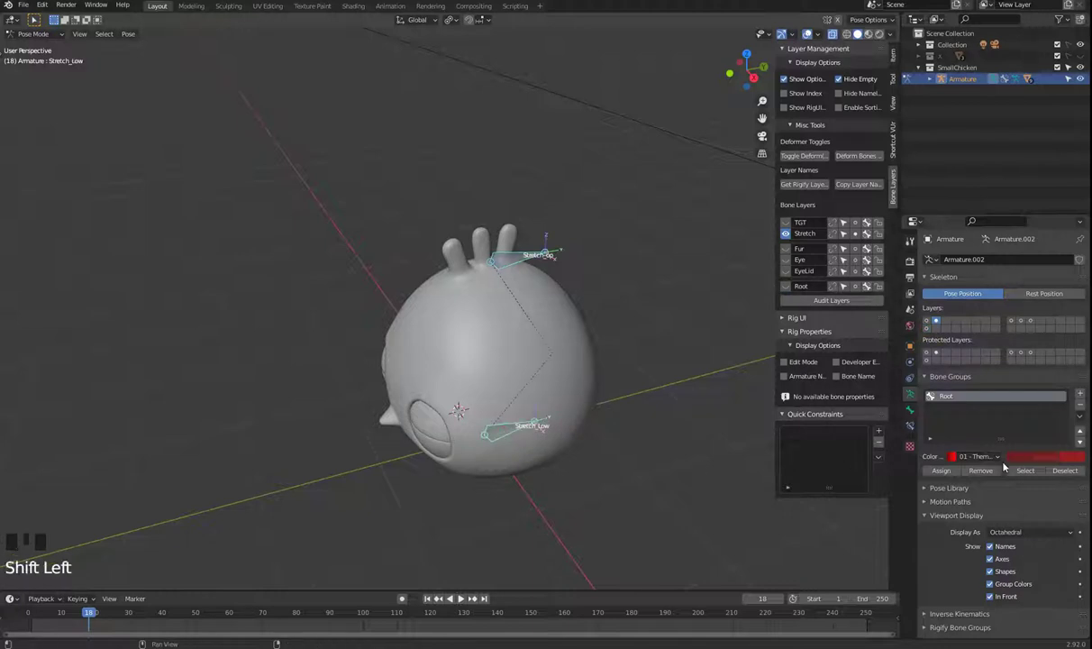
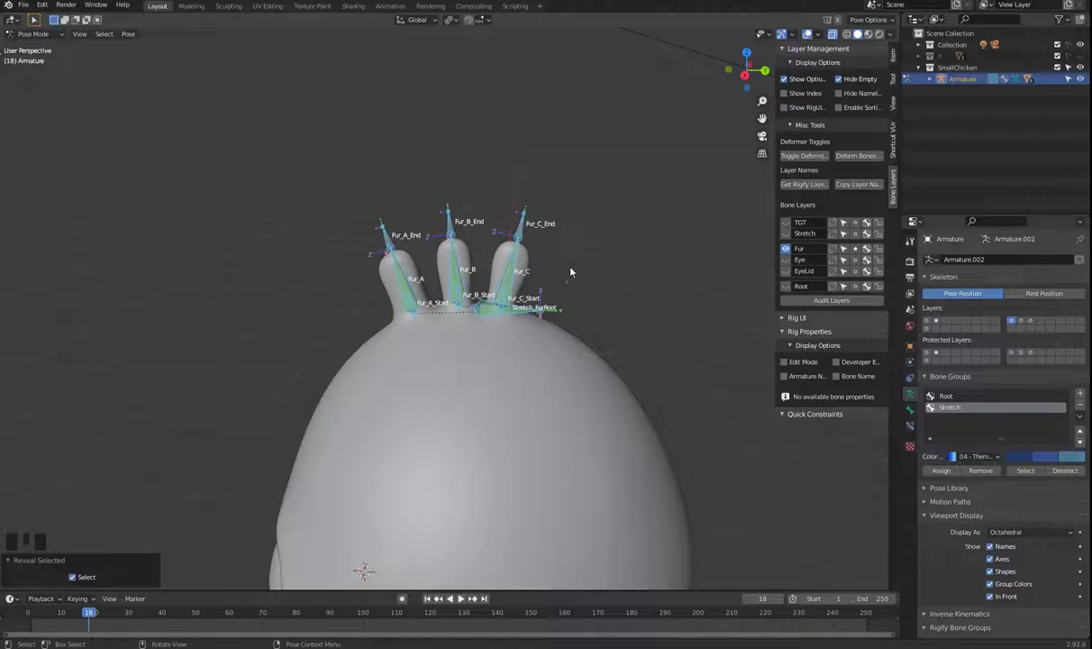
- Switch the group colour to the pink theme and reveal the unnamed empty layers, naming one MCH
drag(614, 165, 559, 224)
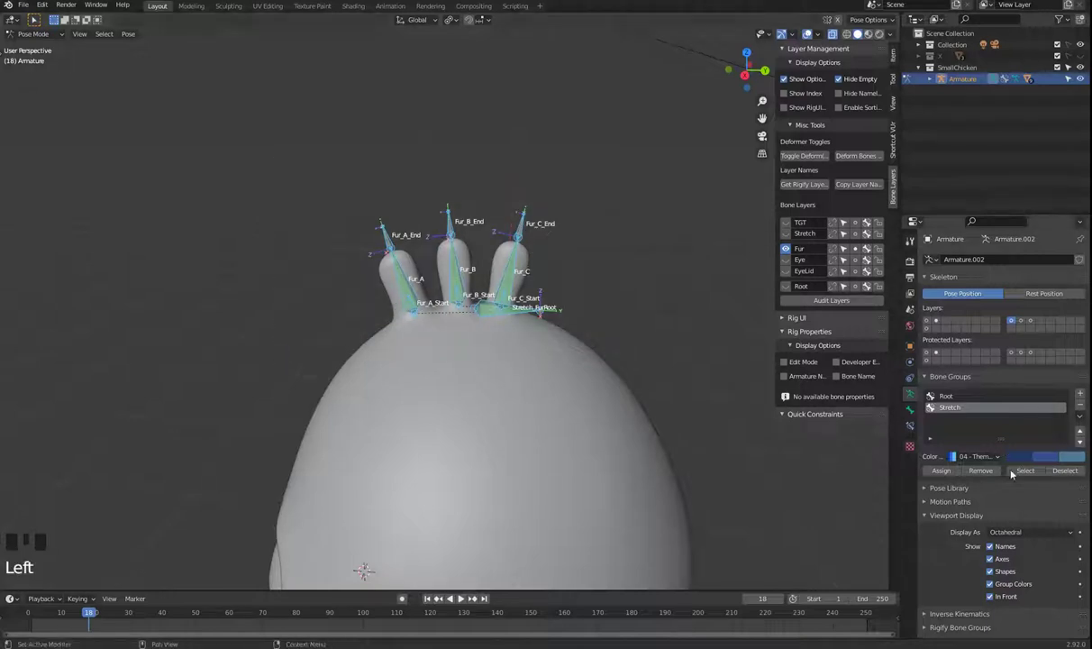
drag(995, 452, 810, 28)
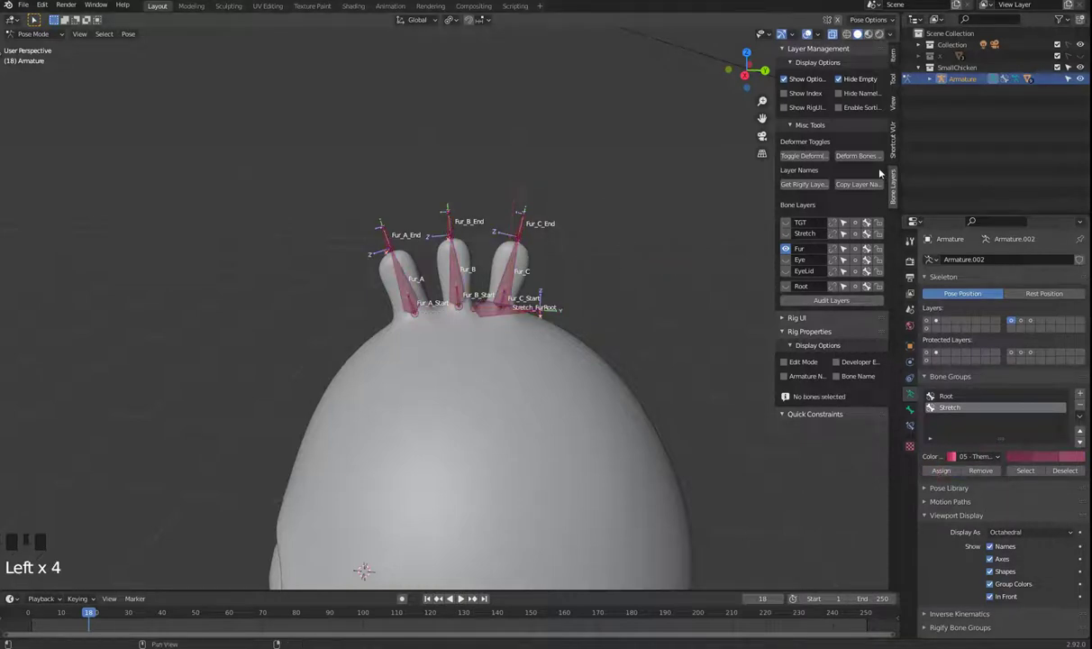
drag(848, 83, 810, 28)
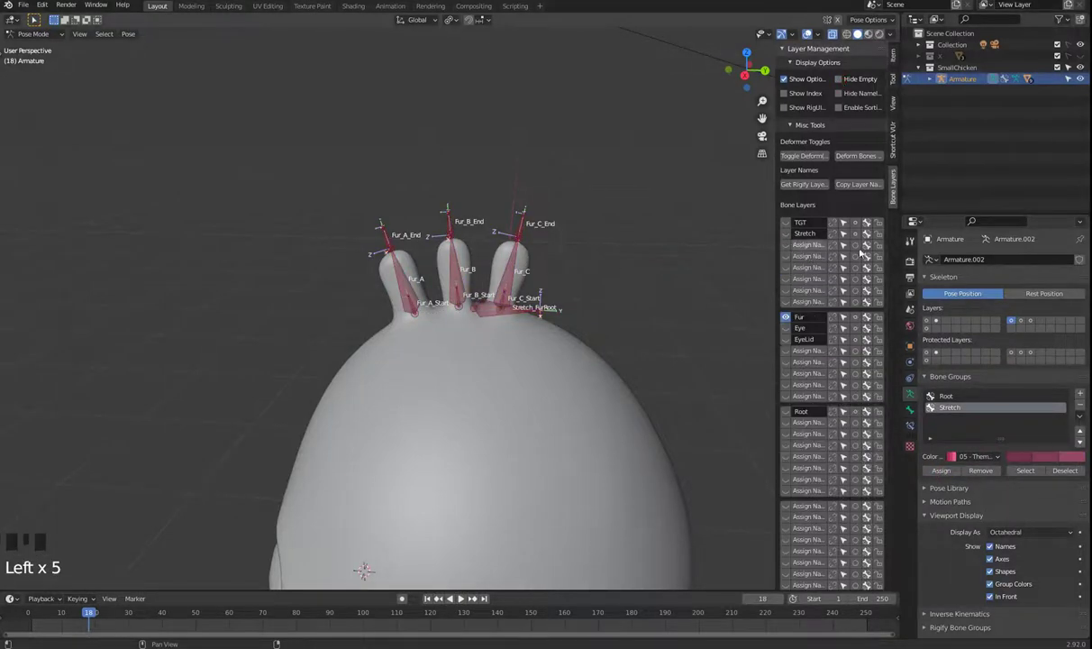
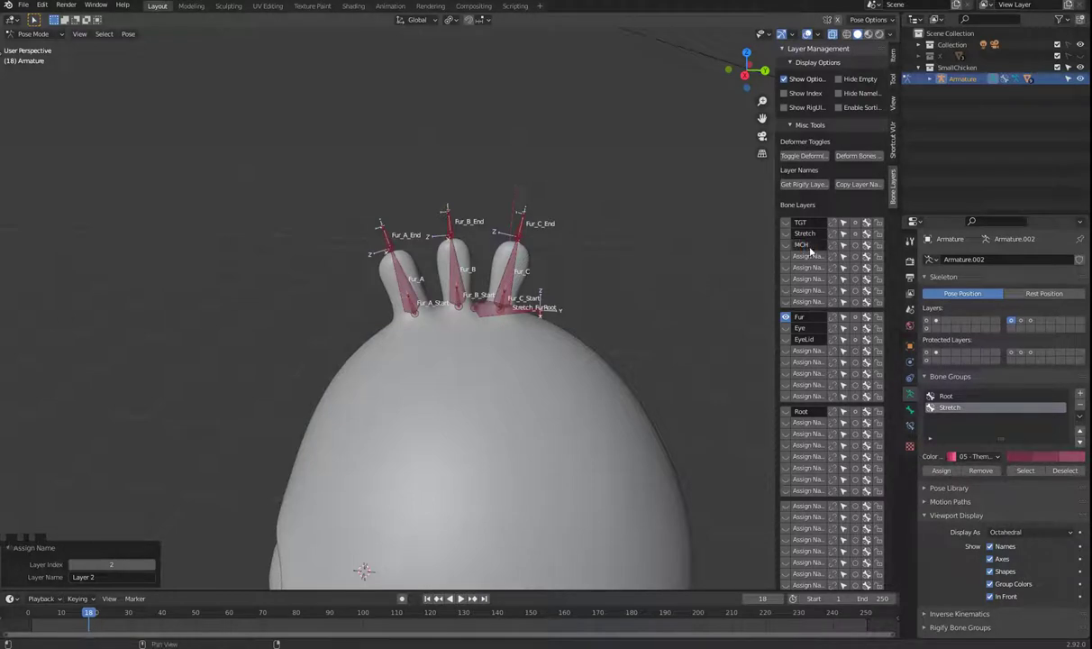
double_click(498, 269)
click(398, 270)
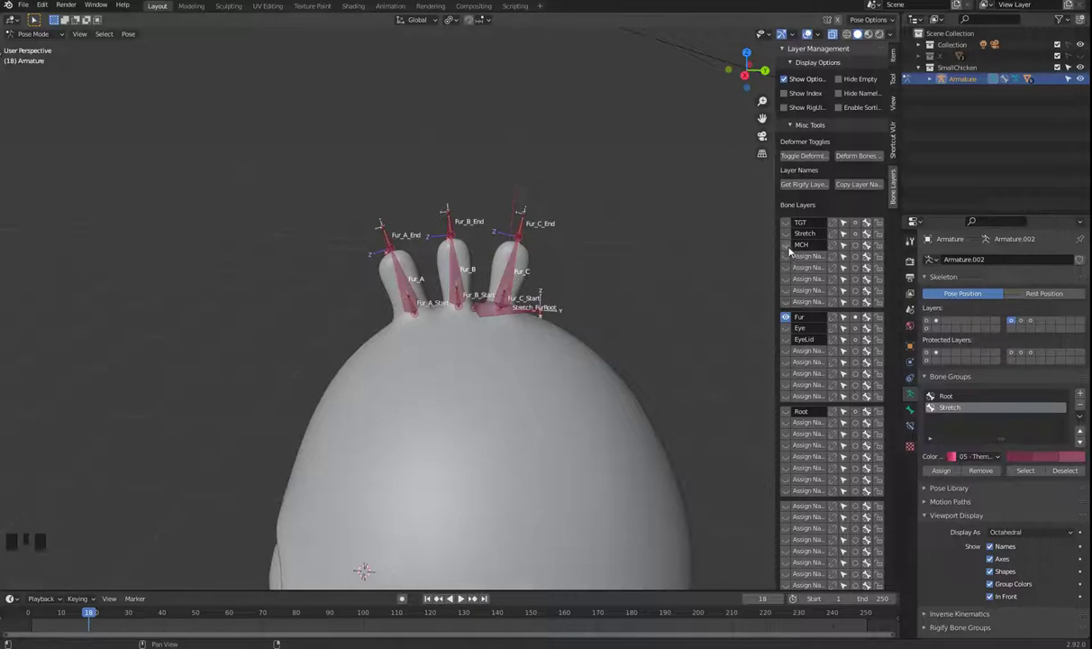
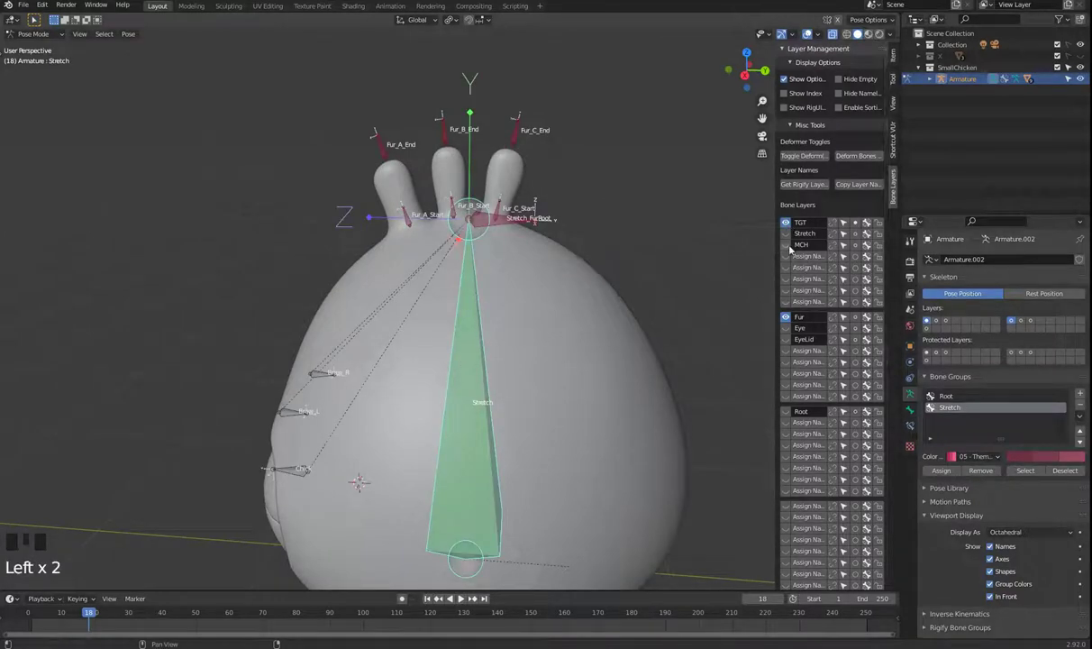
- Hide the empty layers again and assign the fur bones to a new Fur group
drag(864, 252, 791, 252)
click(790, 252)
click(789, 229)
click(865, 79)
drag(672, 318, 477, 195)
drag(477, 196, 410, 230)
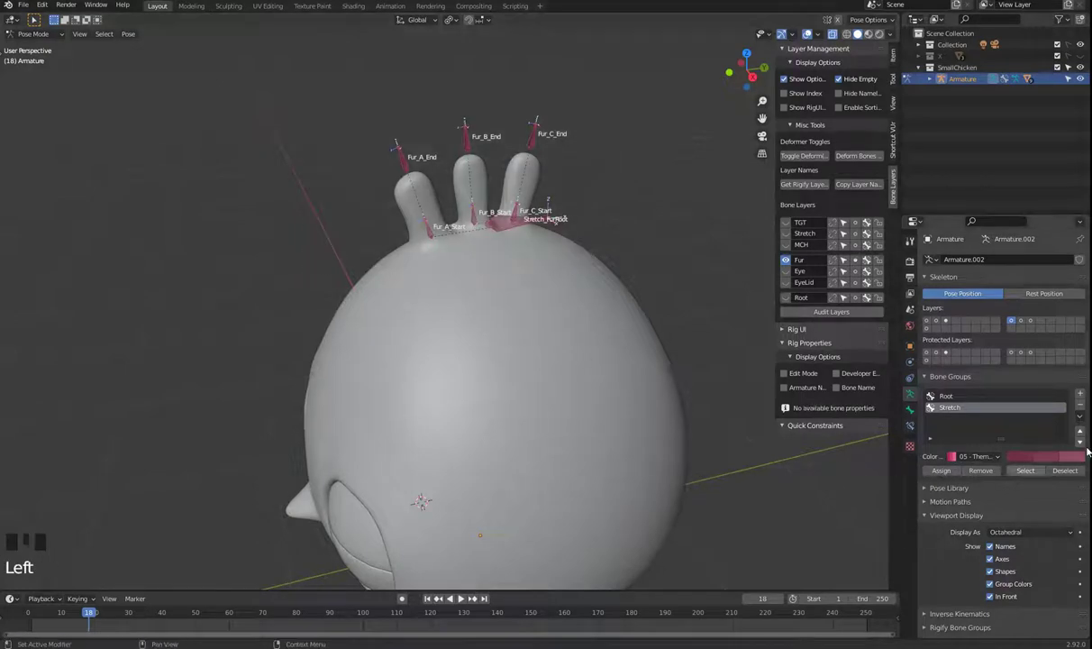
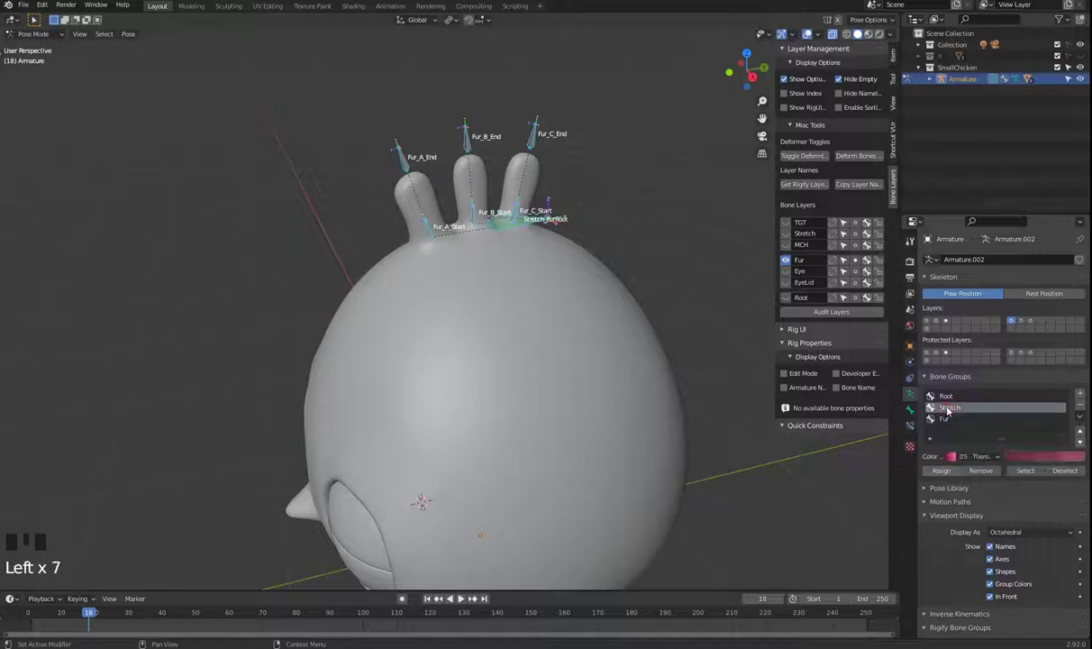
- Show the Stretch layer instead of Fur and select the Stretch_up and Stretch_Low bones for the blue group
click(791, 236)
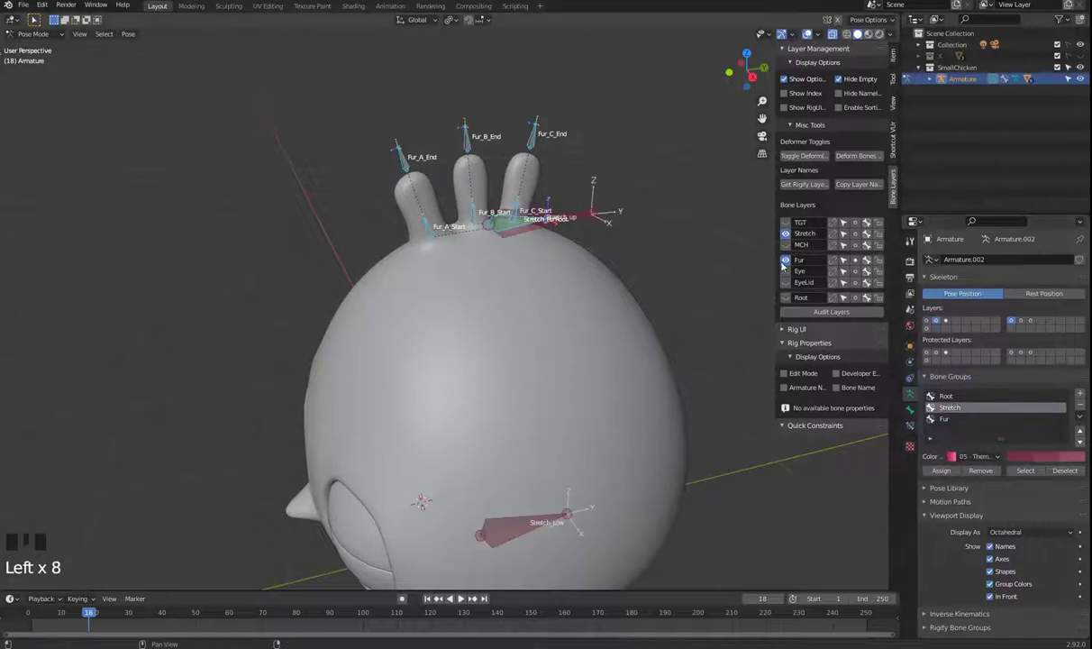
click(790, 261)
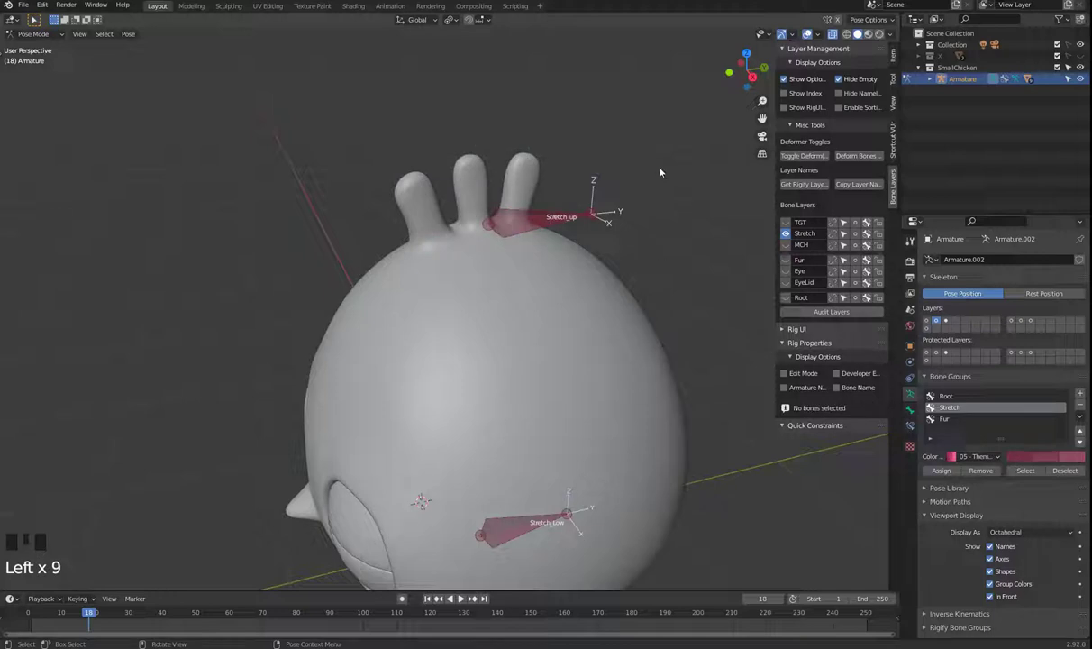
click(593, 398)
drag(969, 461, 957, 398)
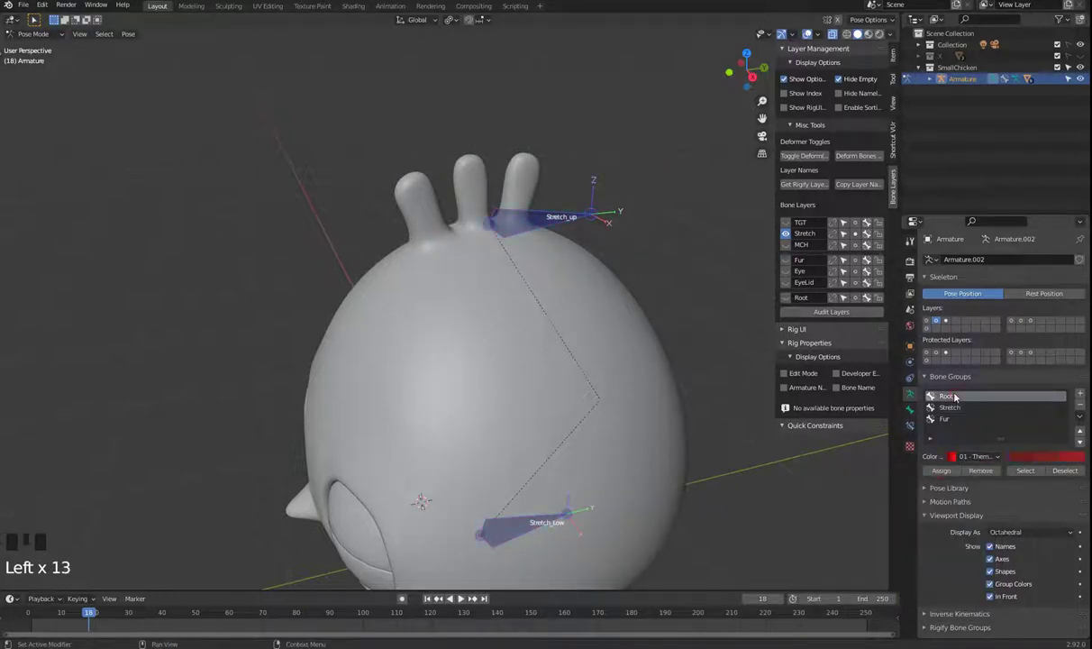
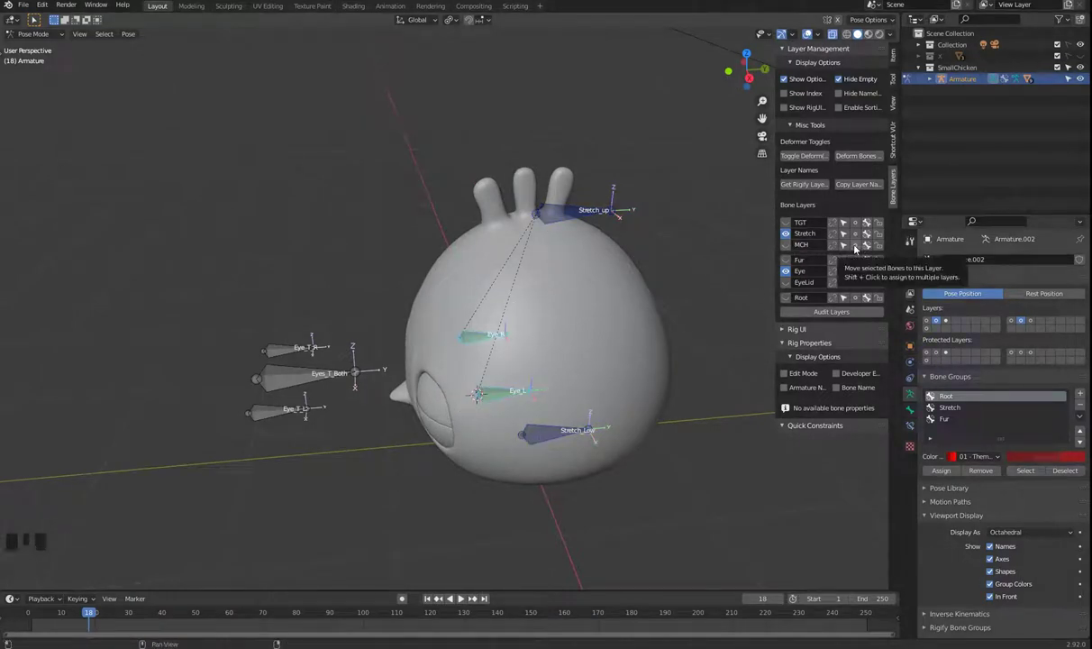
- Make the eye bones a green Eye group, then display the EyeLid layer instead of Eye
drag(858, 251, 532, 358)
drag(532, 358, 347, 431)
drag(347, 430, 285, 483)
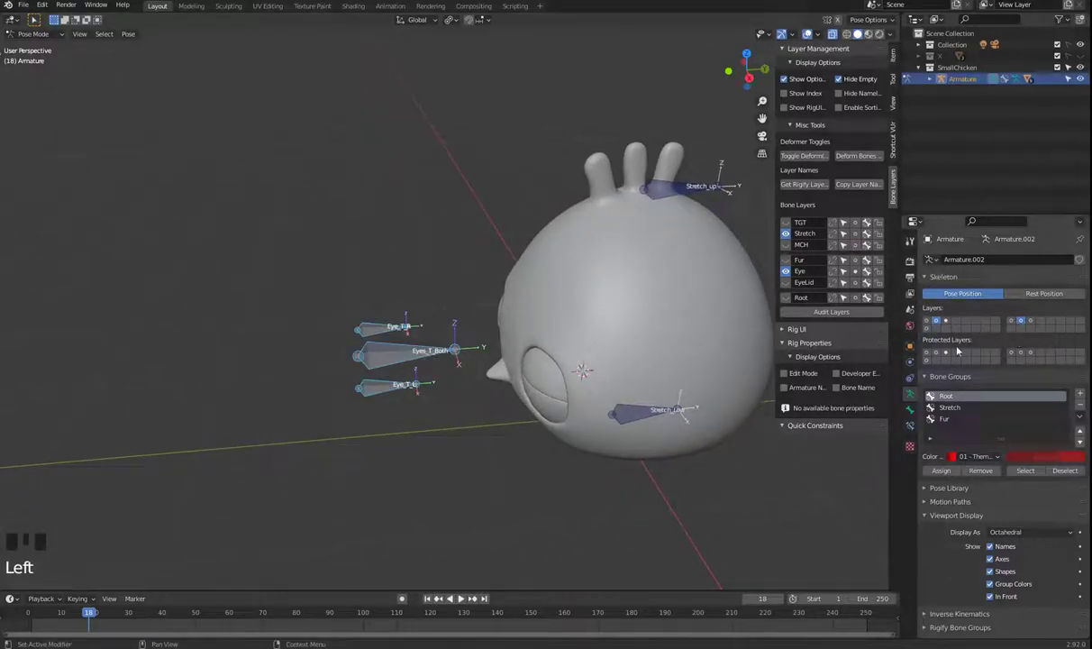
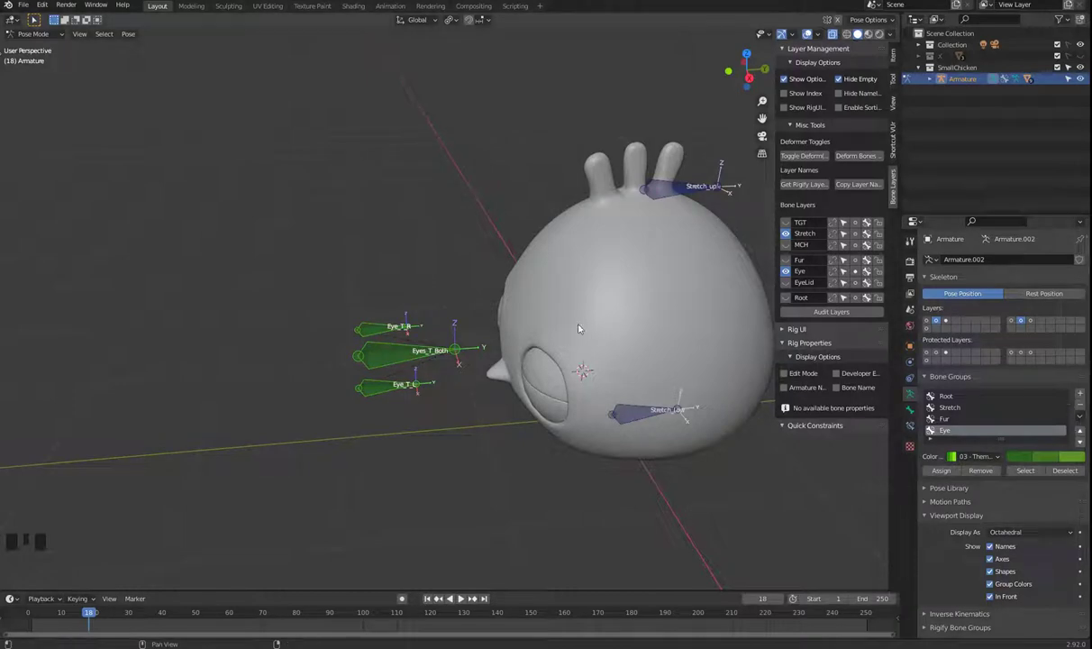
click(790, 271)
click(788, 283)
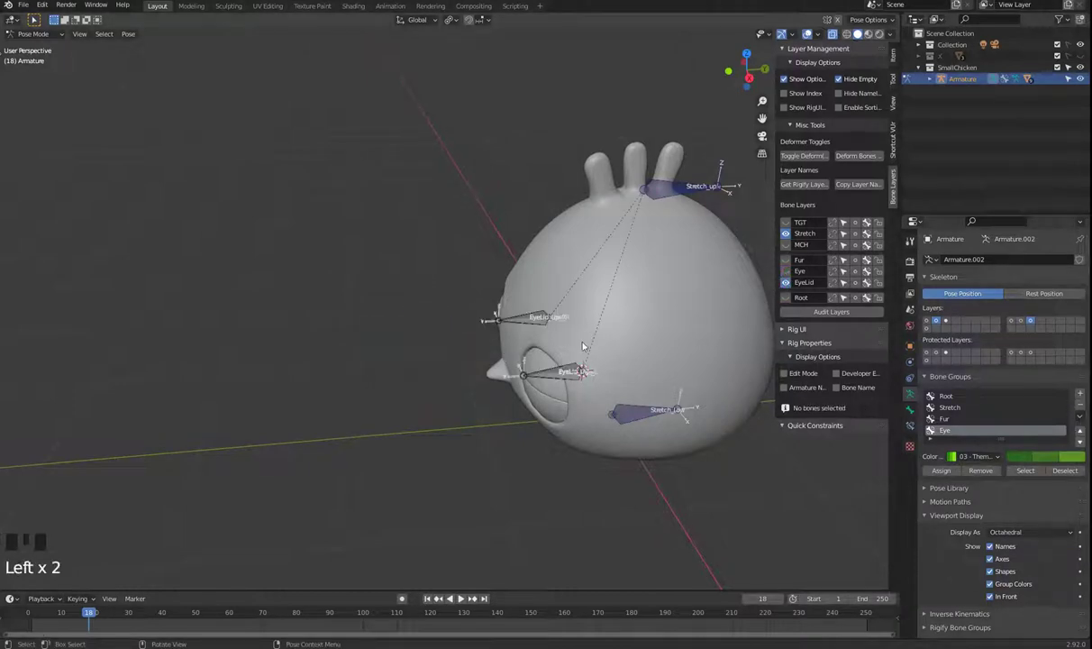
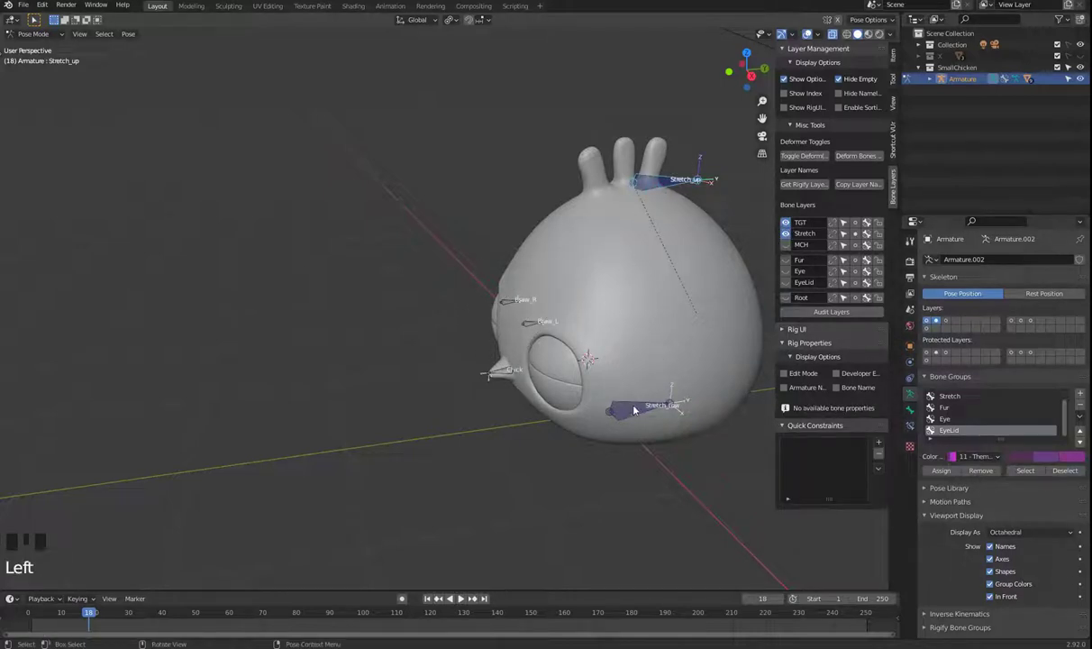
- Hide the Stretch layer so only the TGT brow and beak bones remain visible
click(792, 233)
drag(479, 307, 492, 329)
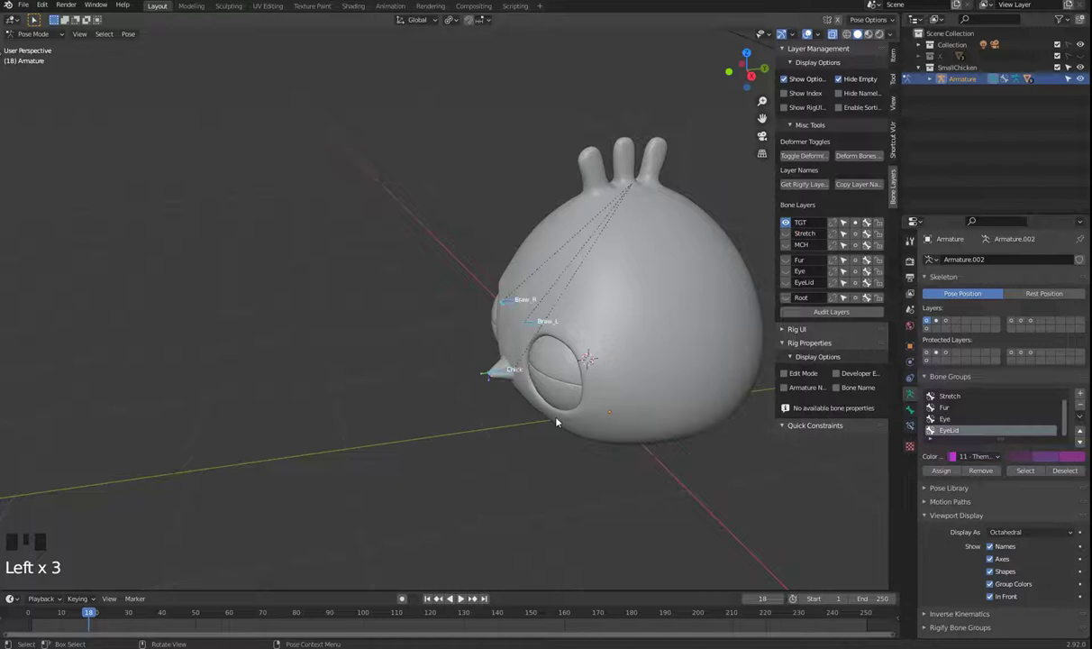
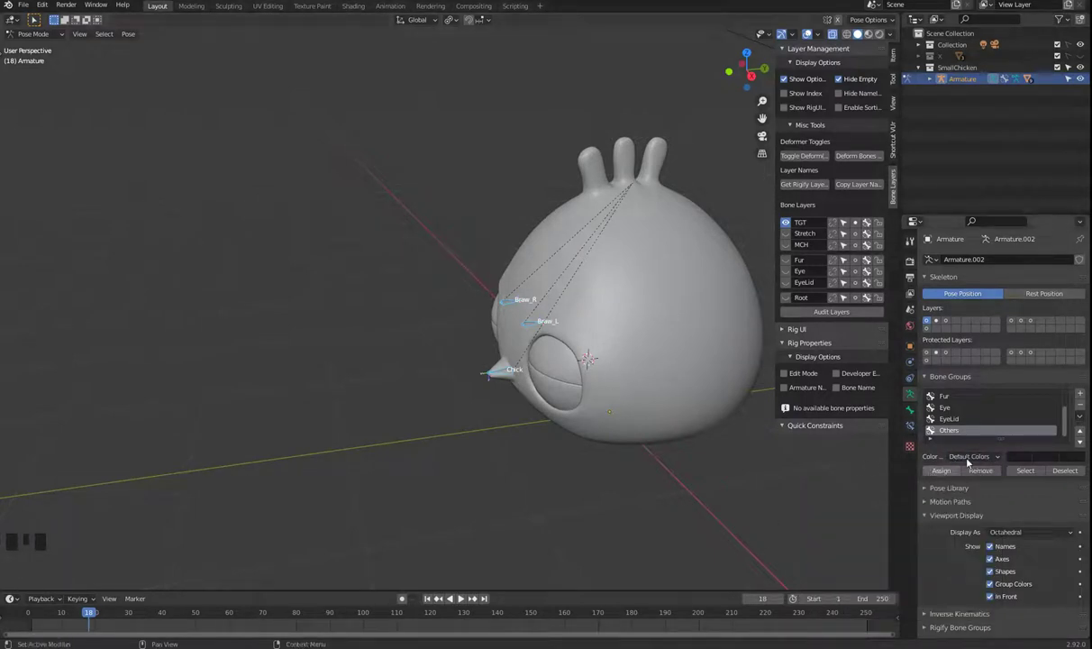
- Choose 14 - Theme Color Set for the Others group, tinting brow and beak orange
drag(967, 463, 969, 514)
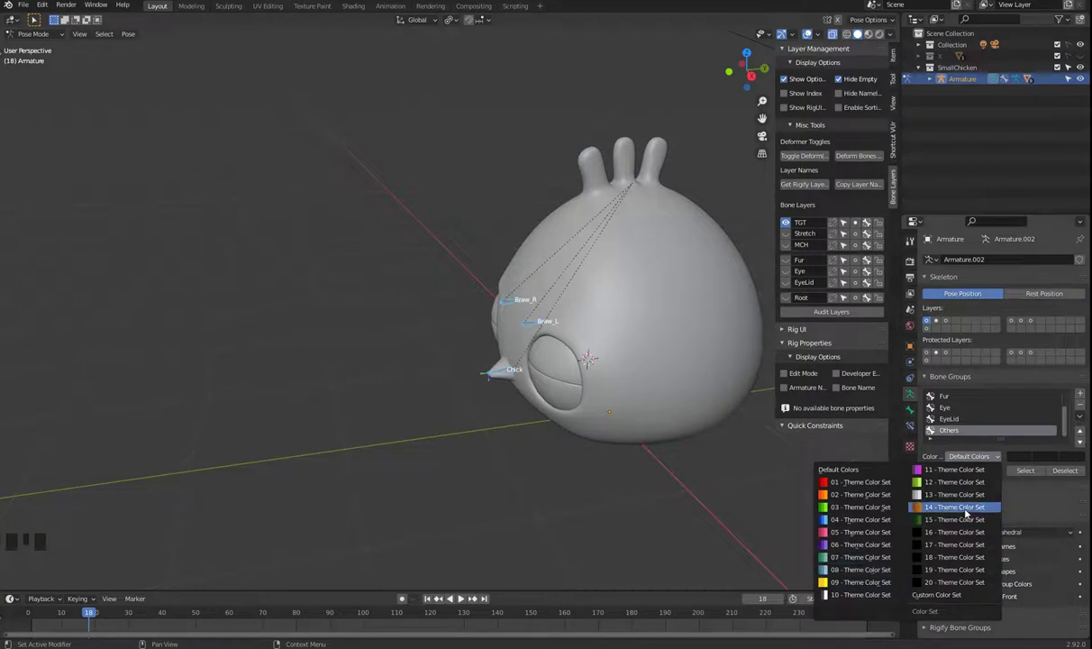
click(672, 475)
drag(592, 494, 603, 510)
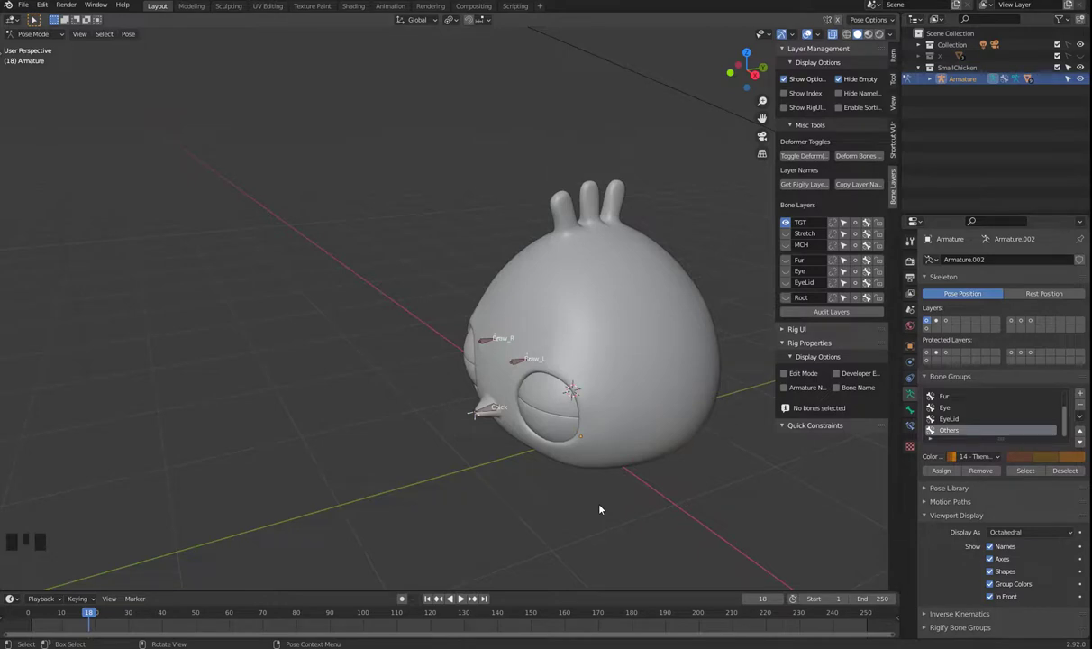